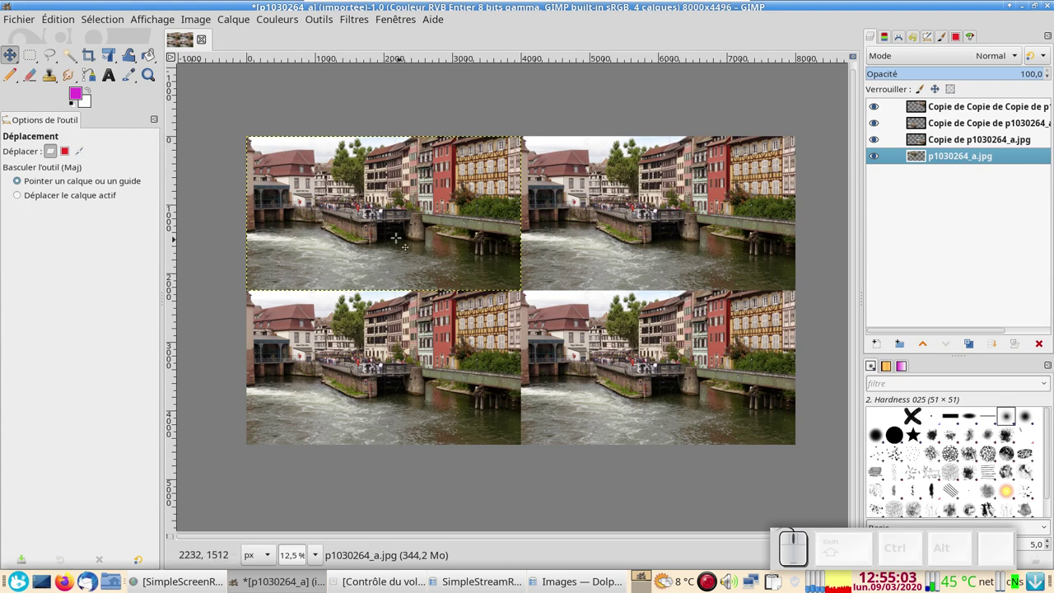
Drag p1030264_a.jpg from Dolphin's Images folder into GIMP as a new image.
click(22, 18)
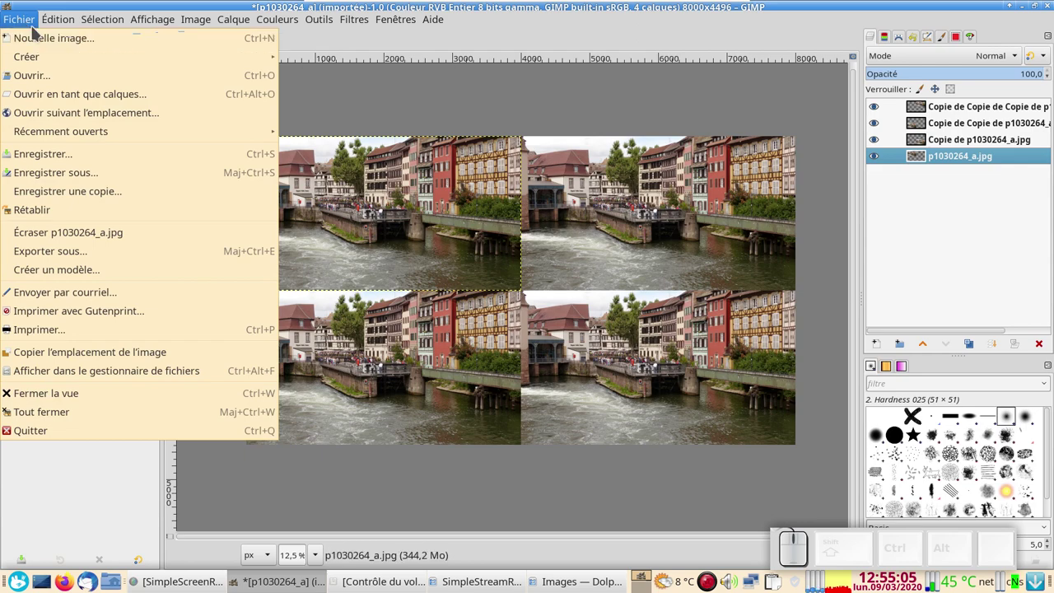
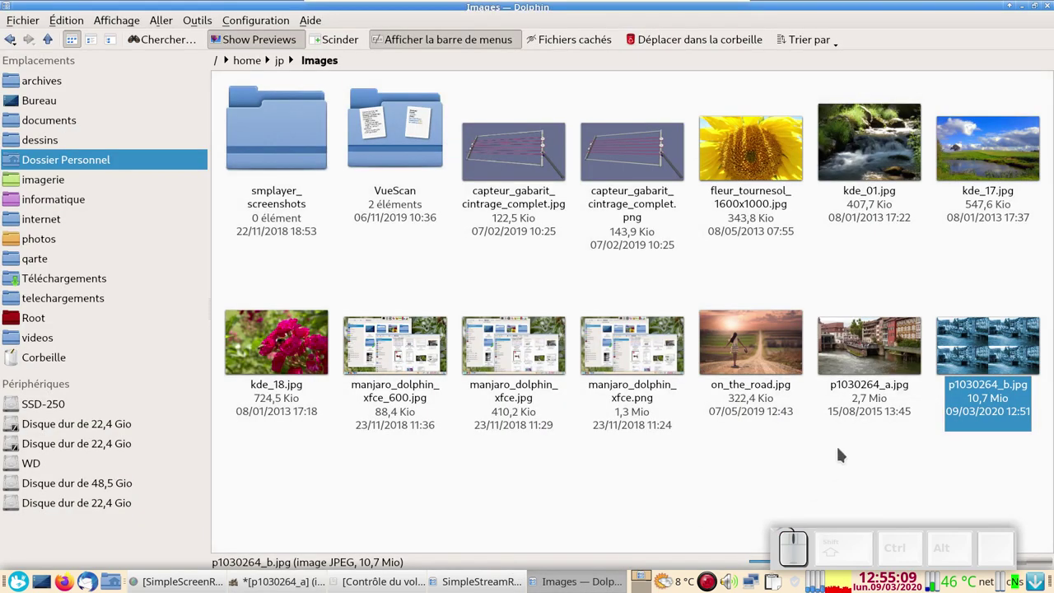
drag(882, 357, 111, 69)
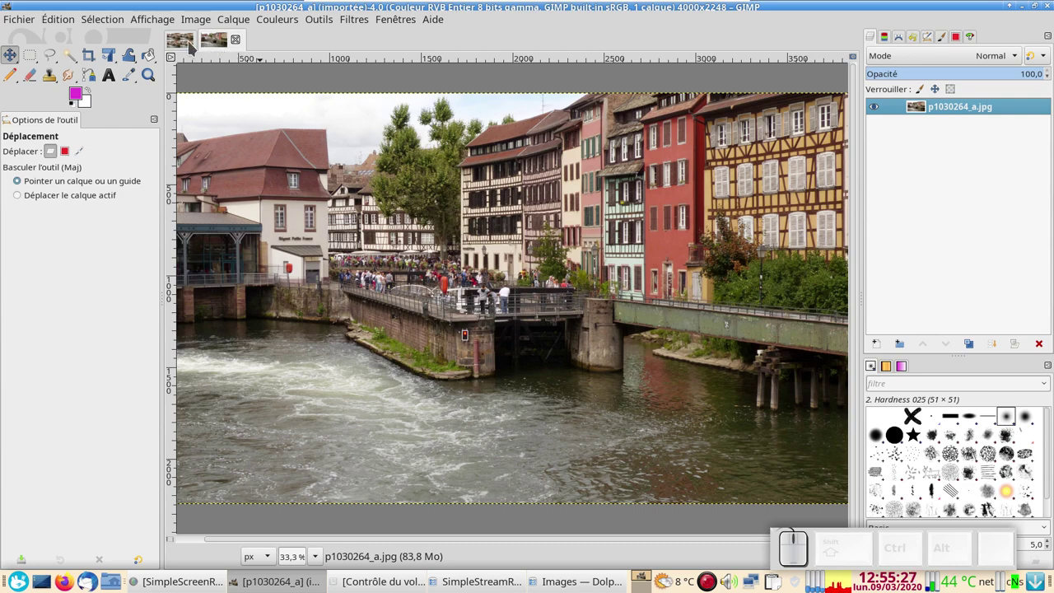
click(189, 44)
click(228, 38)
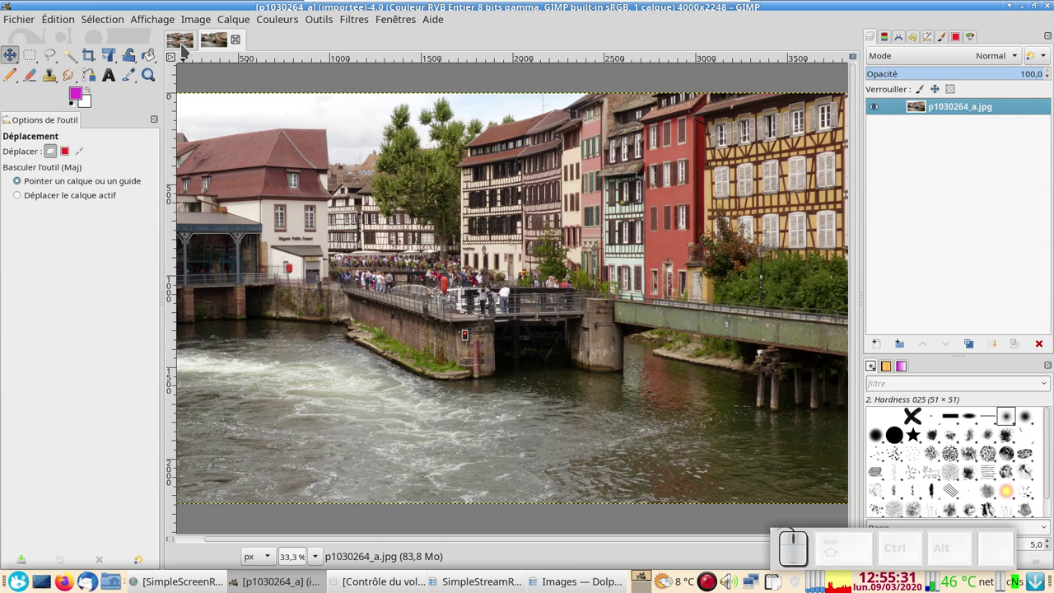
click(954, 492)
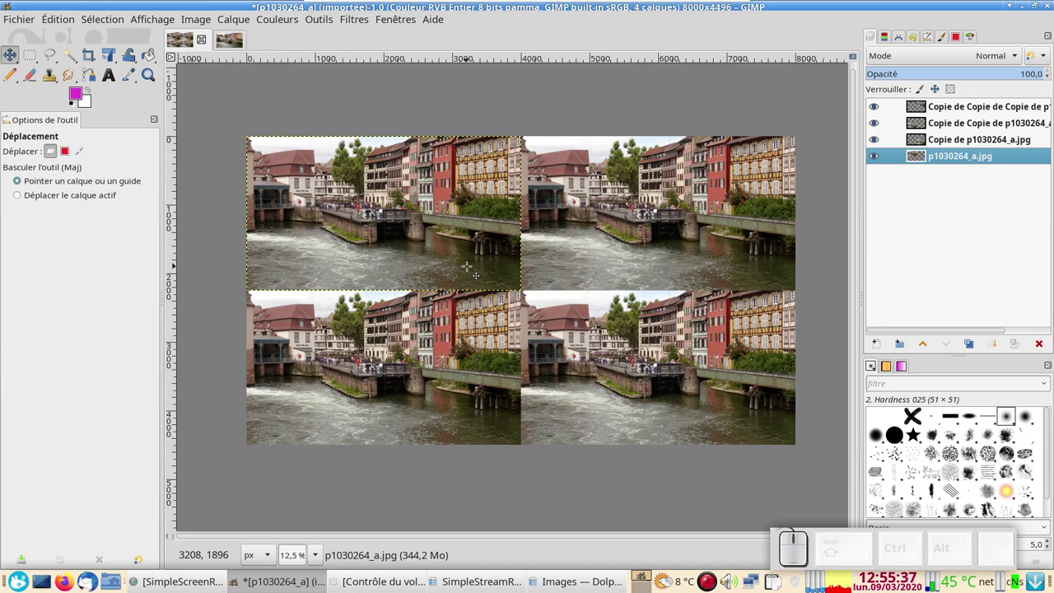
click(236, 47)
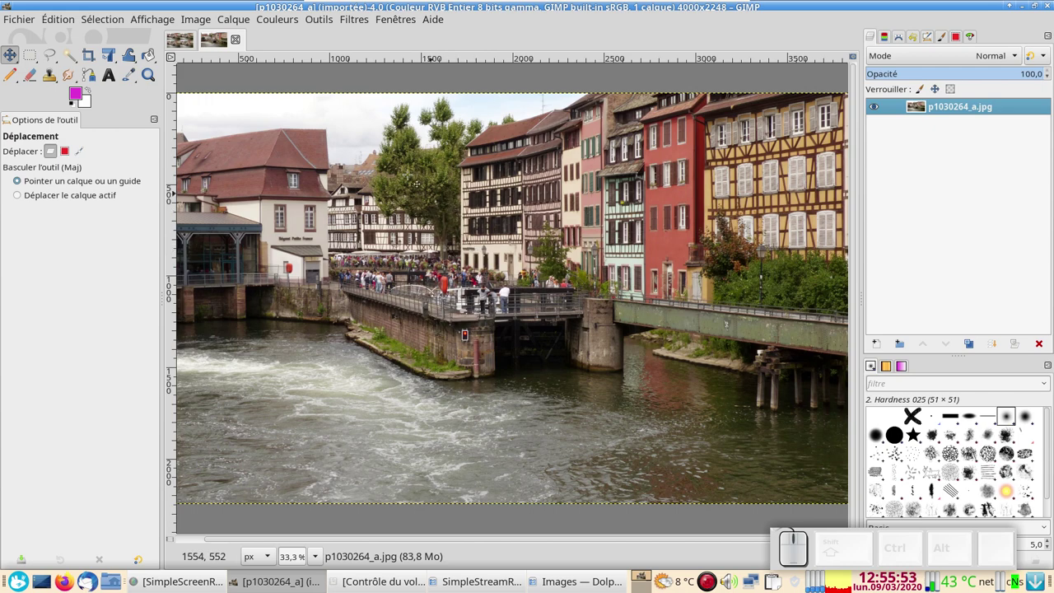
Bring up Taille du canevas for the photo and set its size units to percent.
click(192, 17)
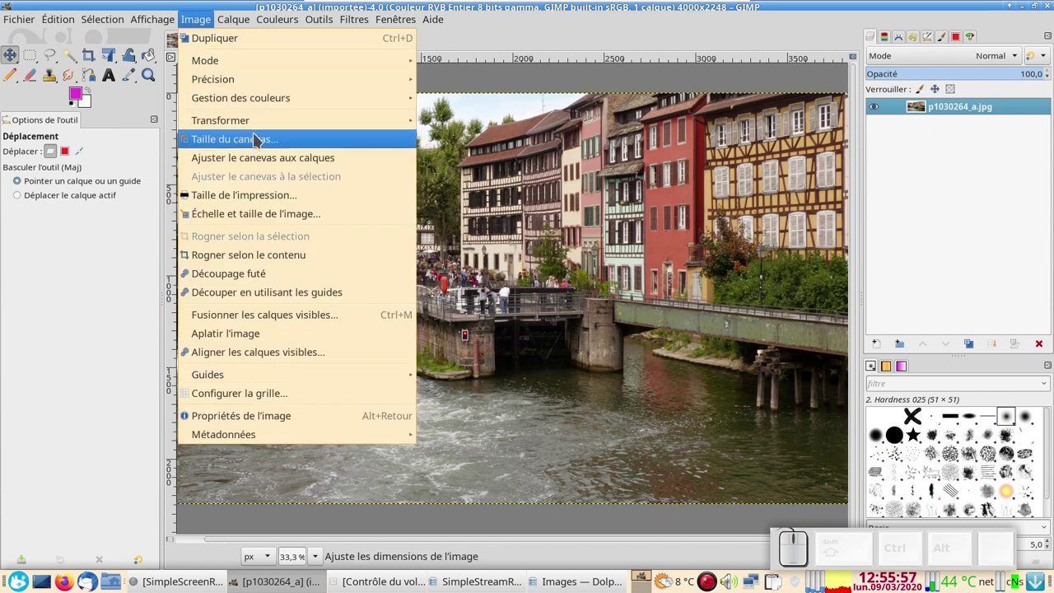
click(259, 136)
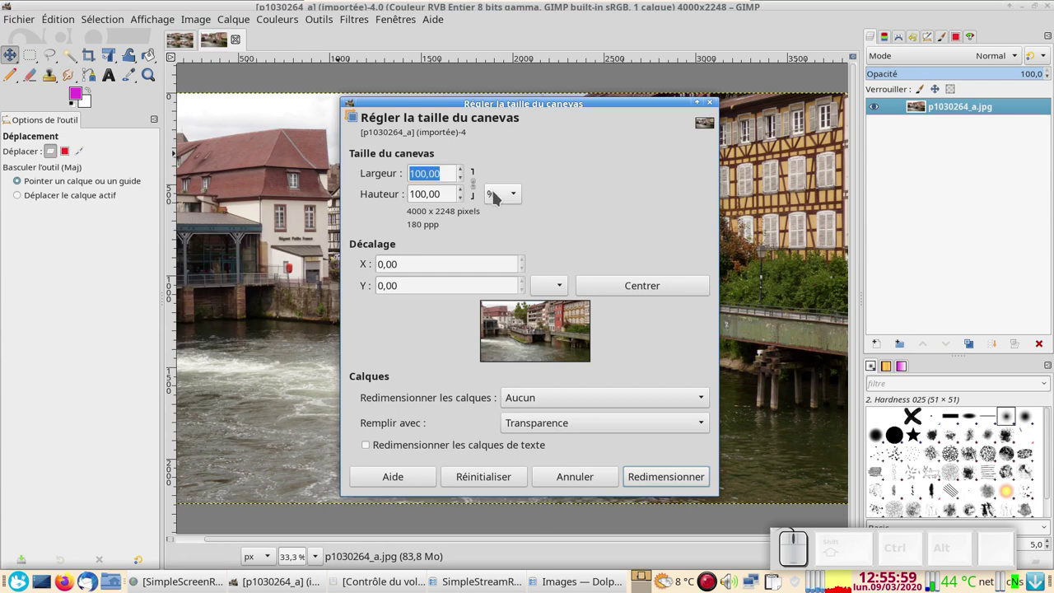
drag(499, 195, 504, 182)
click(478, 178)
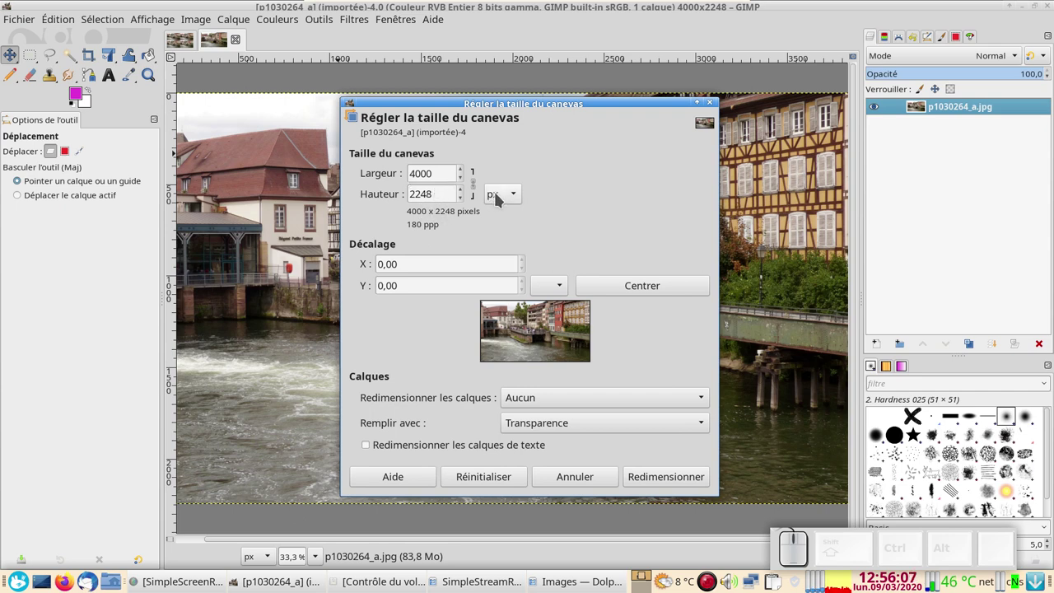
drag(506, 194, 516, 214)
click(516, 214)
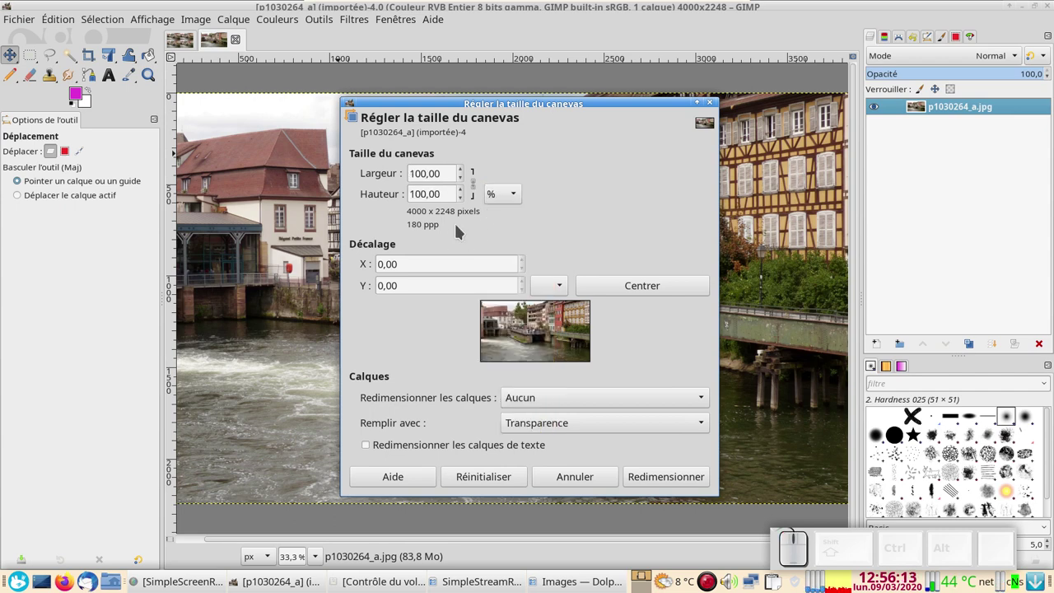
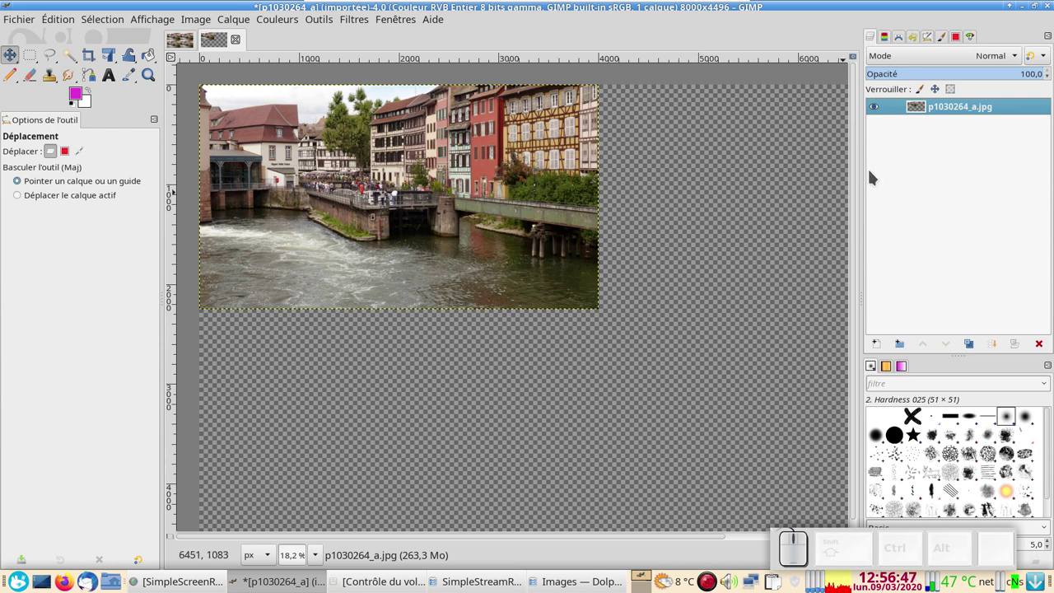
Duplicate the photo layer three times to get four identical layers.
click(945, 106)
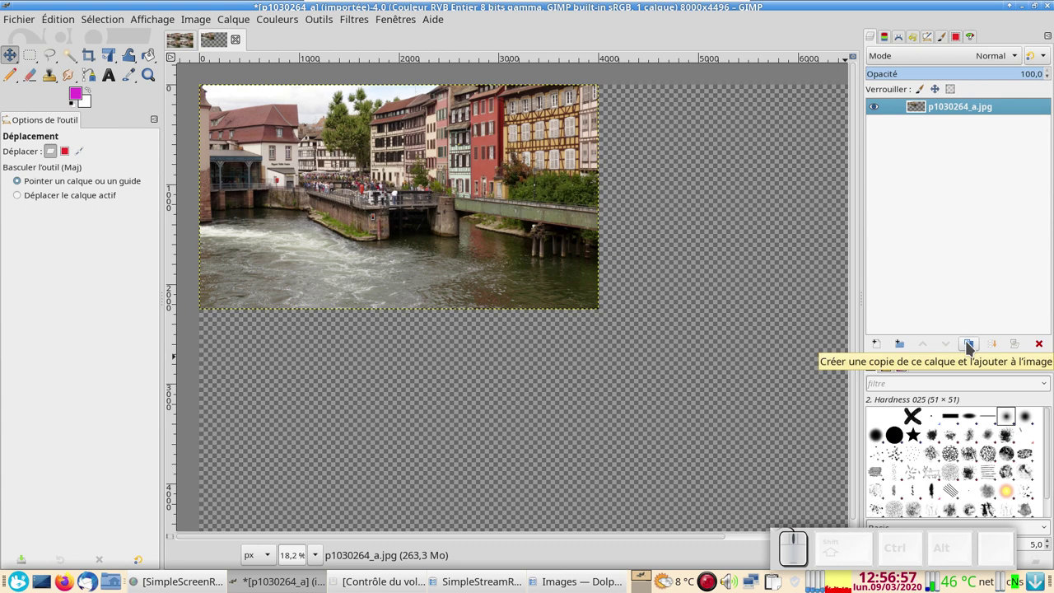
click(971, 344)
click(971, 344)
click(972, 344)
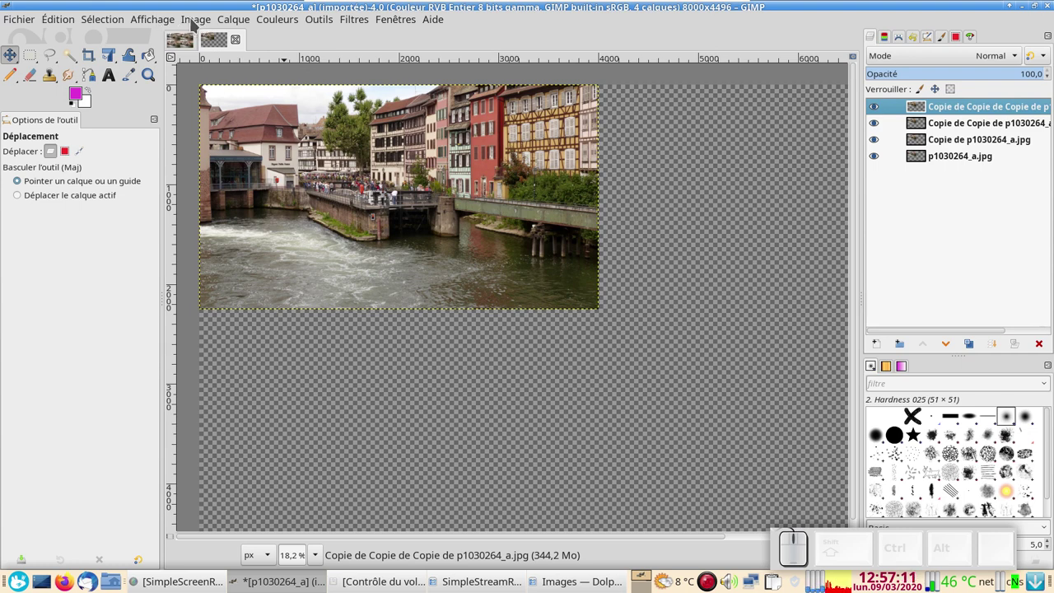
Enable snapping of layer moves to the canvas edges in the View menu.
click(166, 19)
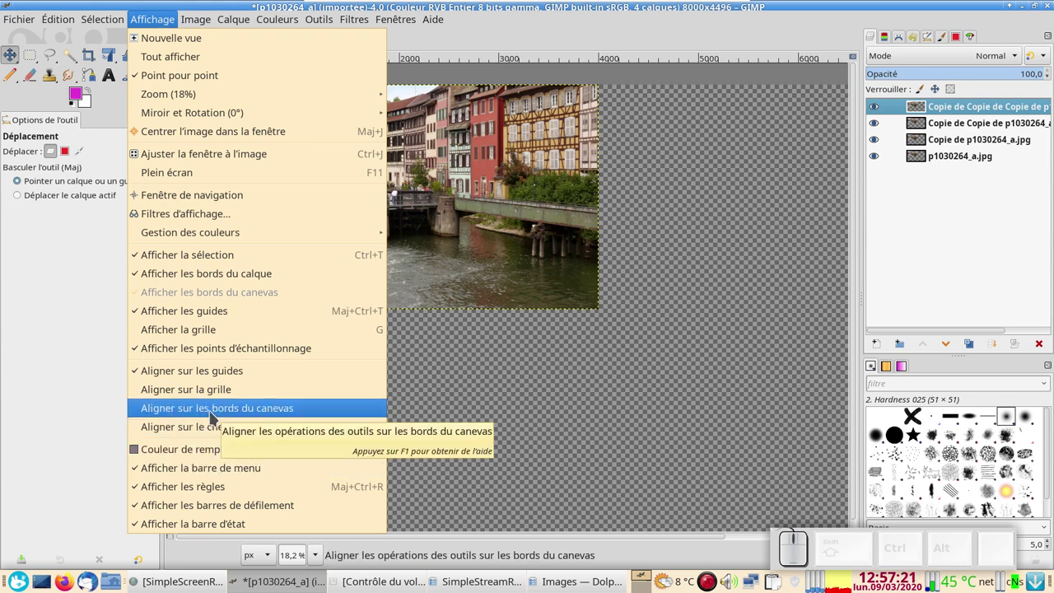
click(533, 31)
click(509, 52)
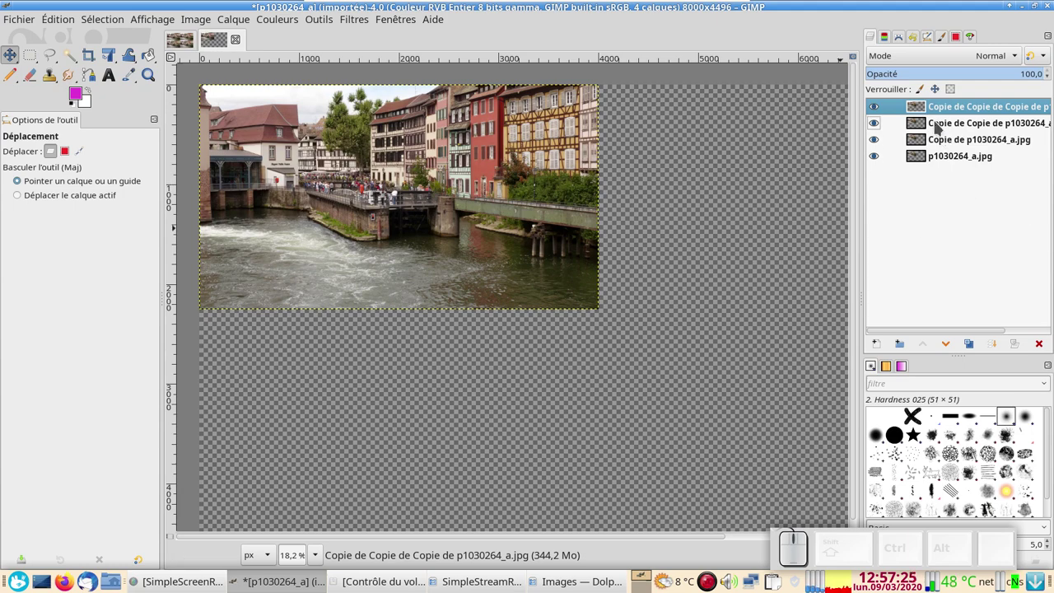
Move the second photo copy into the canvas's top-right quarter, flush against the original.
click(362, 89)
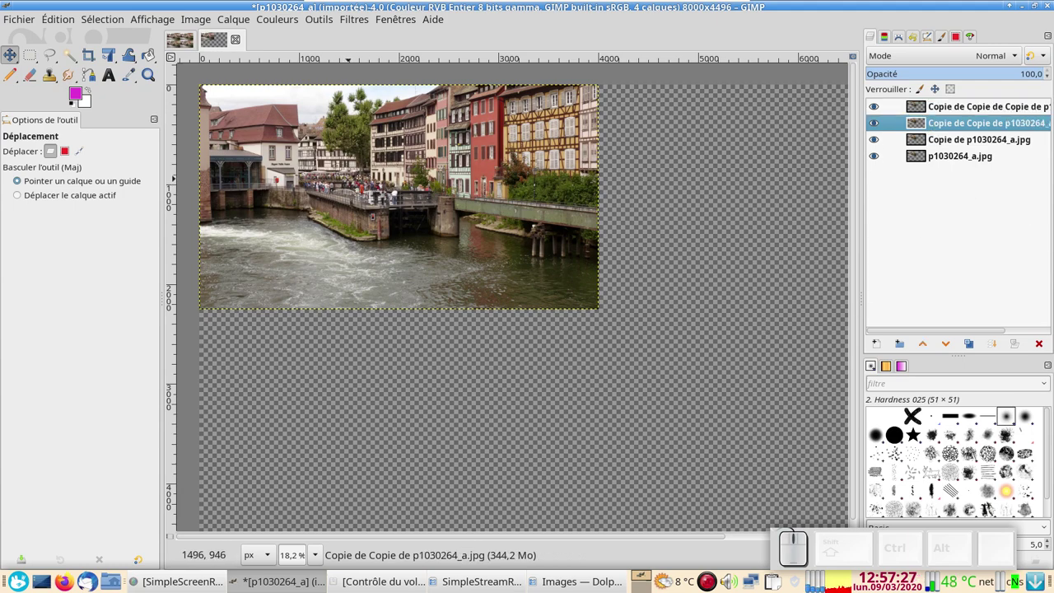
drag(362, 89, 363, 89)
scroll(up, 3)
scroll(up, 3)
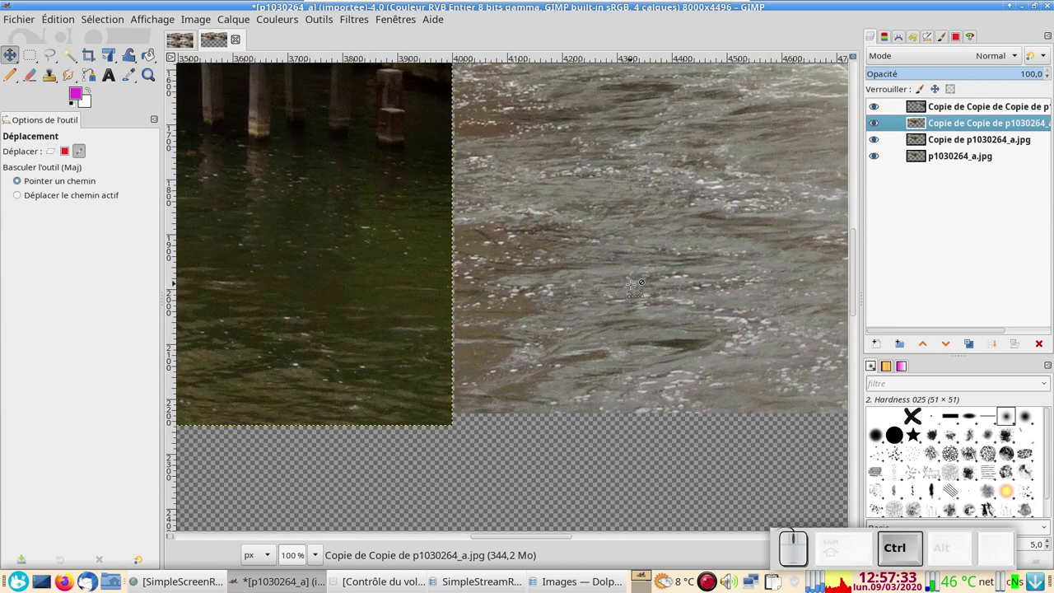
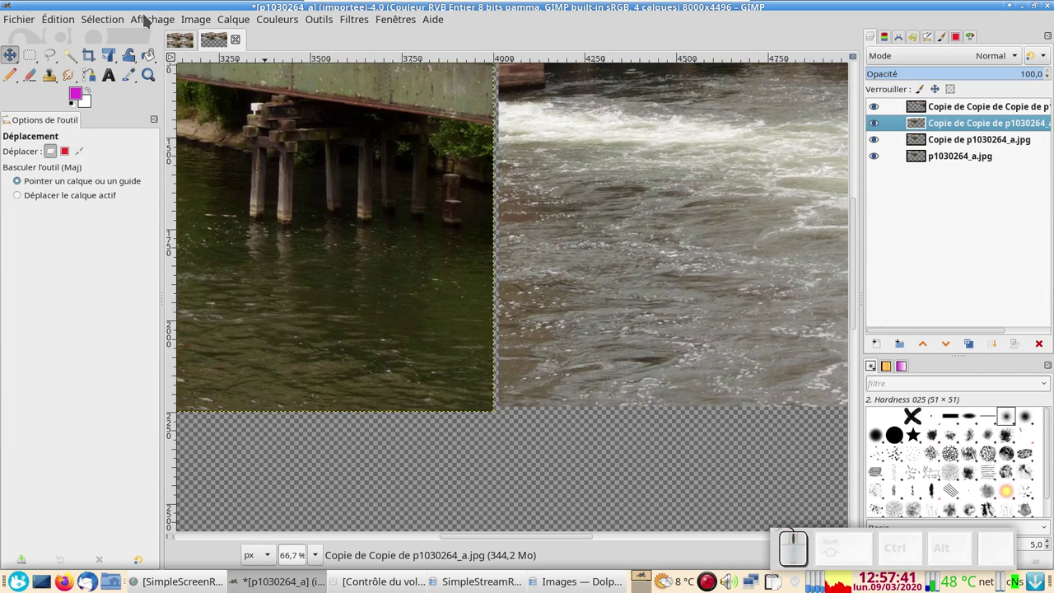
click(149, 16)
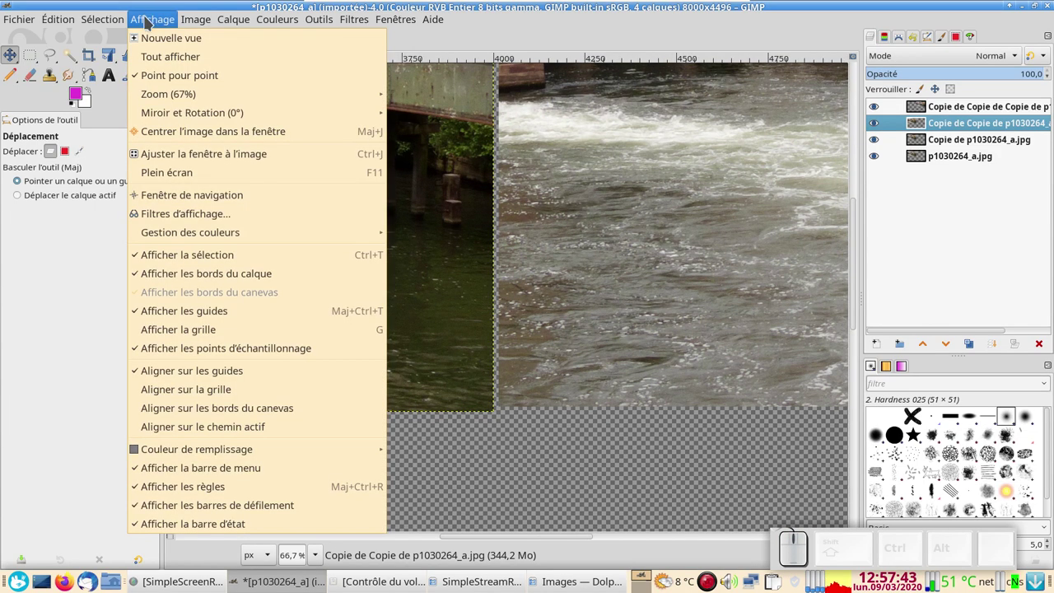
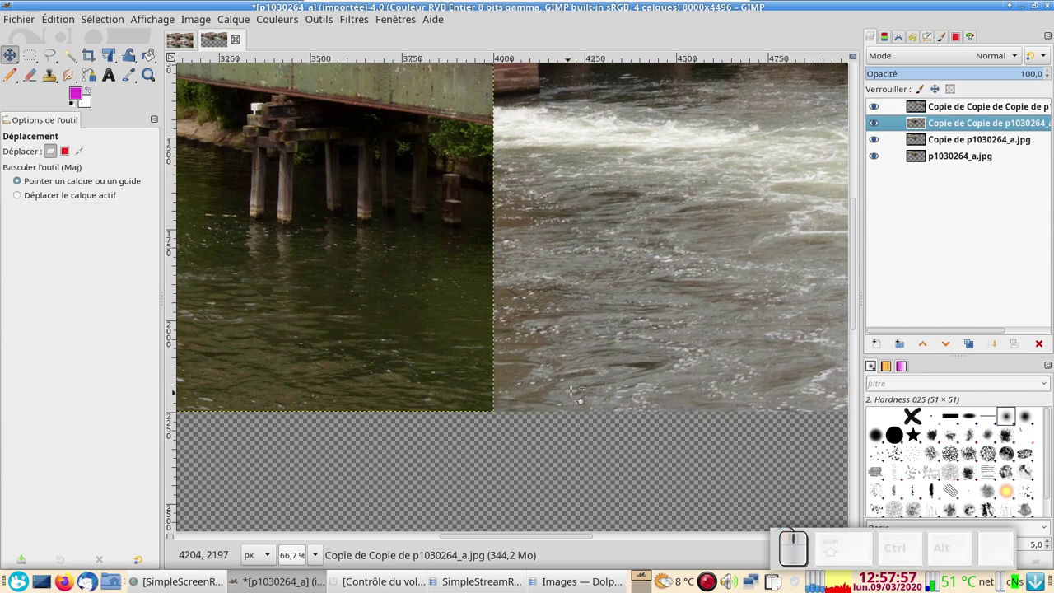
Move another photo copy down into the empty lower tile of the 2×2 grid.
drag(922, 143, 942, 146)
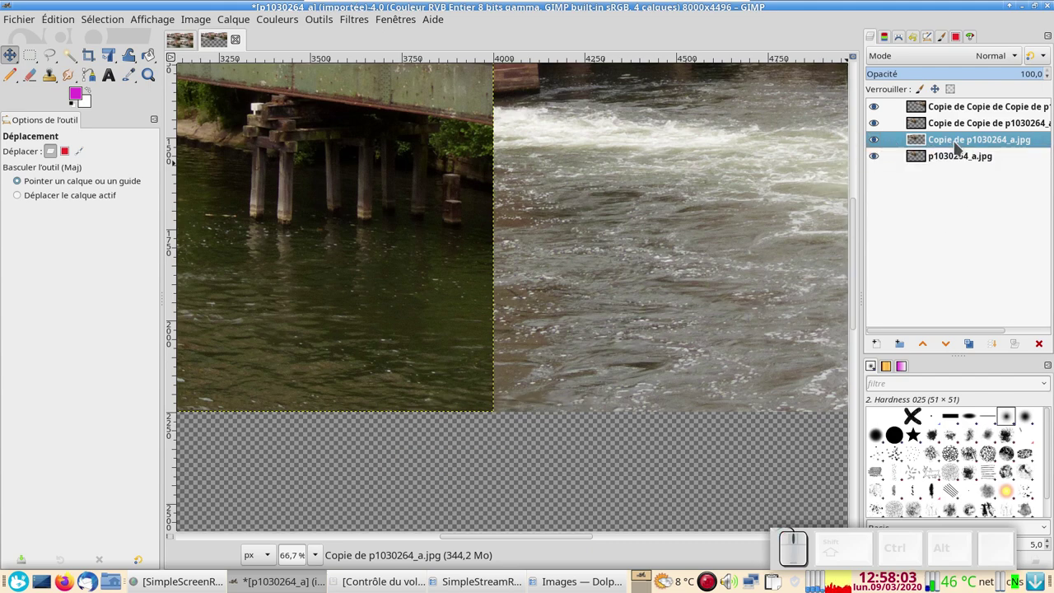
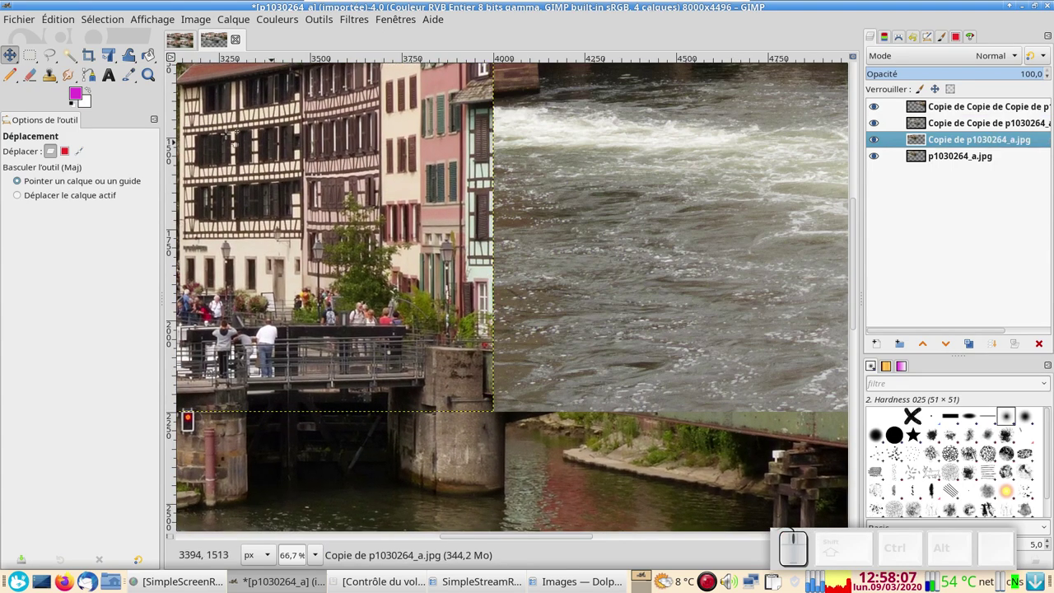
scroll(down, 3)
scroll(down, 3)
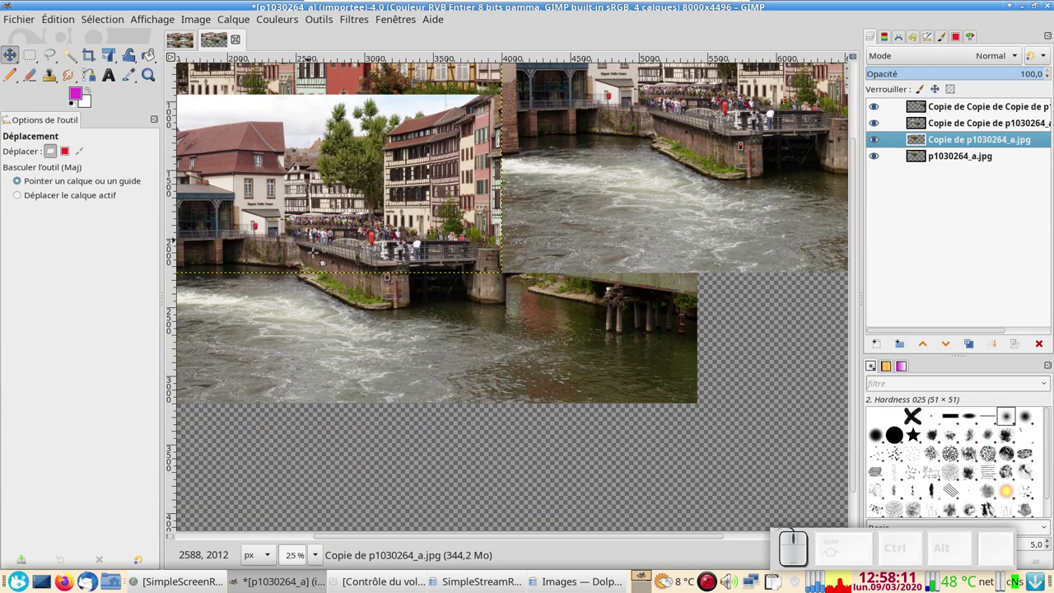
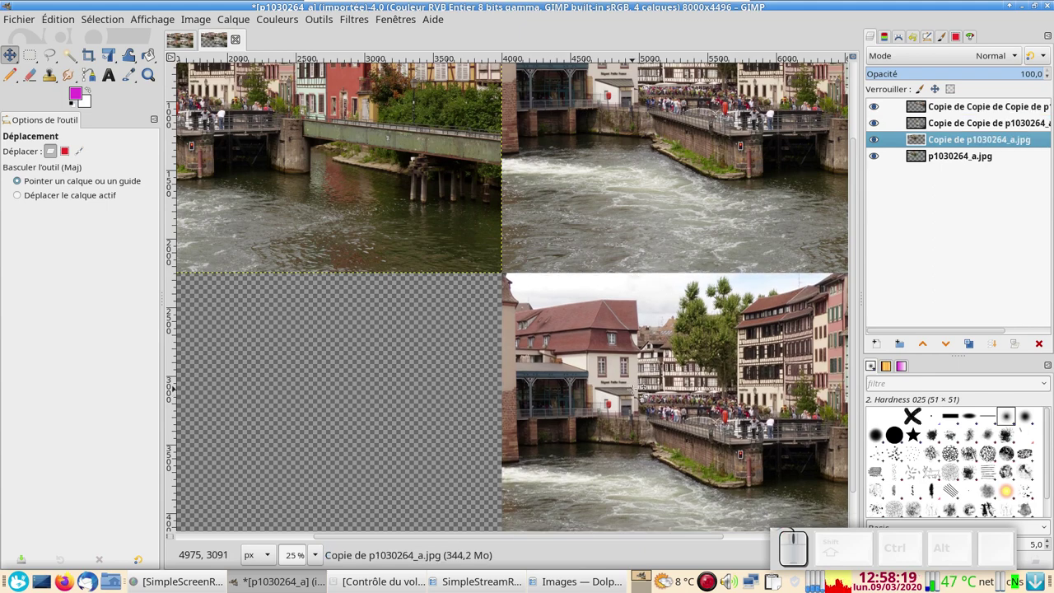
drag(929, 156, 935, 157)
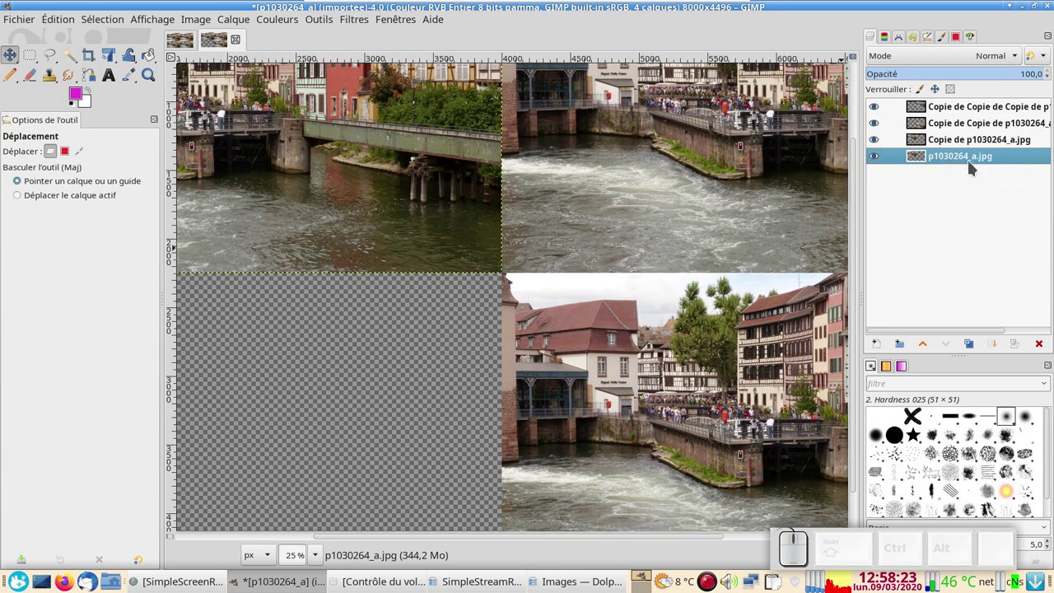
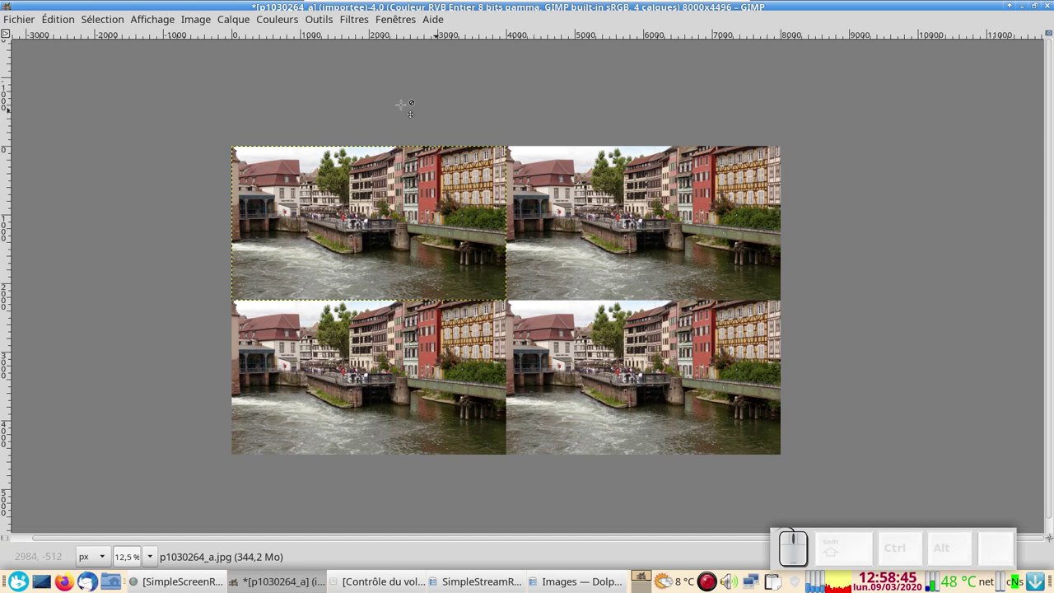
click(19, 17)
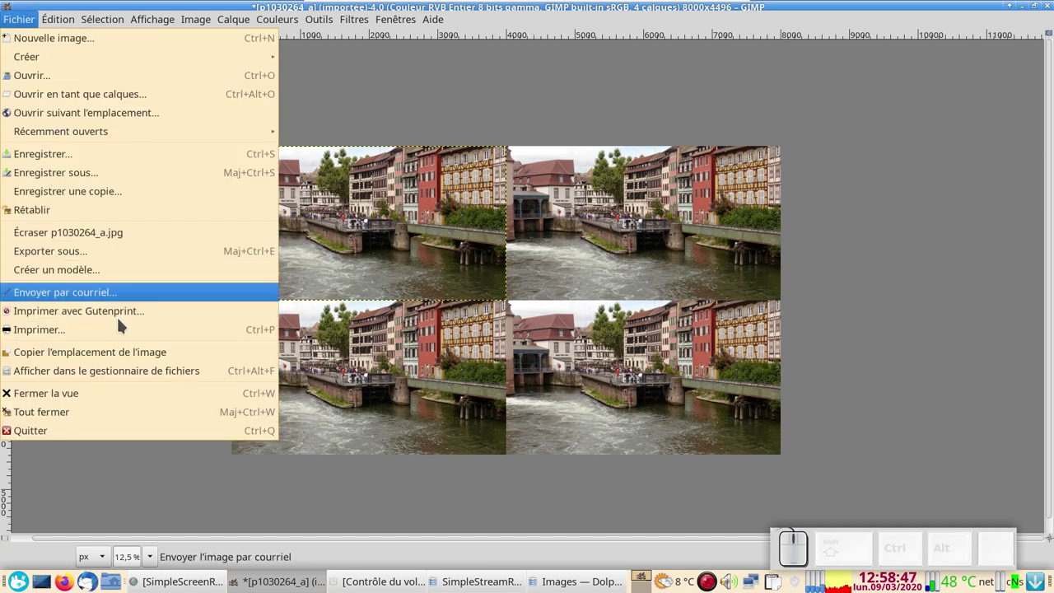
click(116, 330)
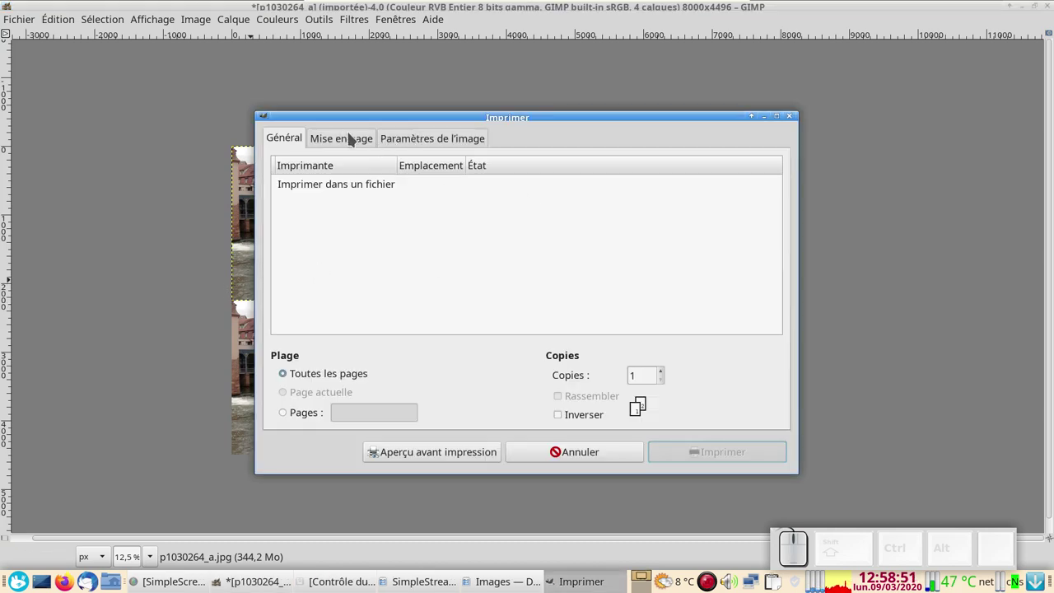
click(354, 135)
click(651, 284)
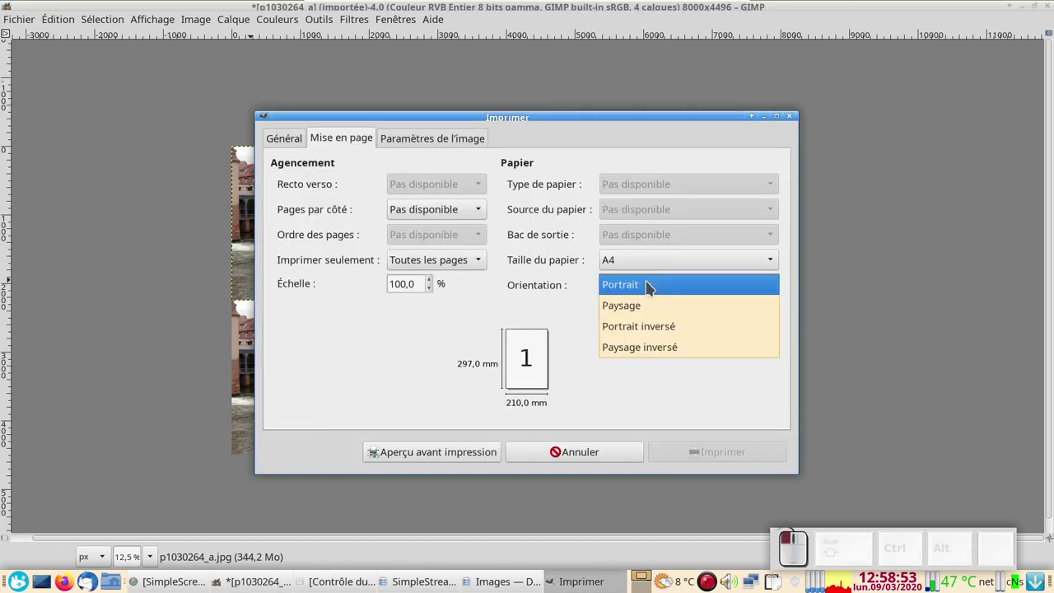
click(444, 136)
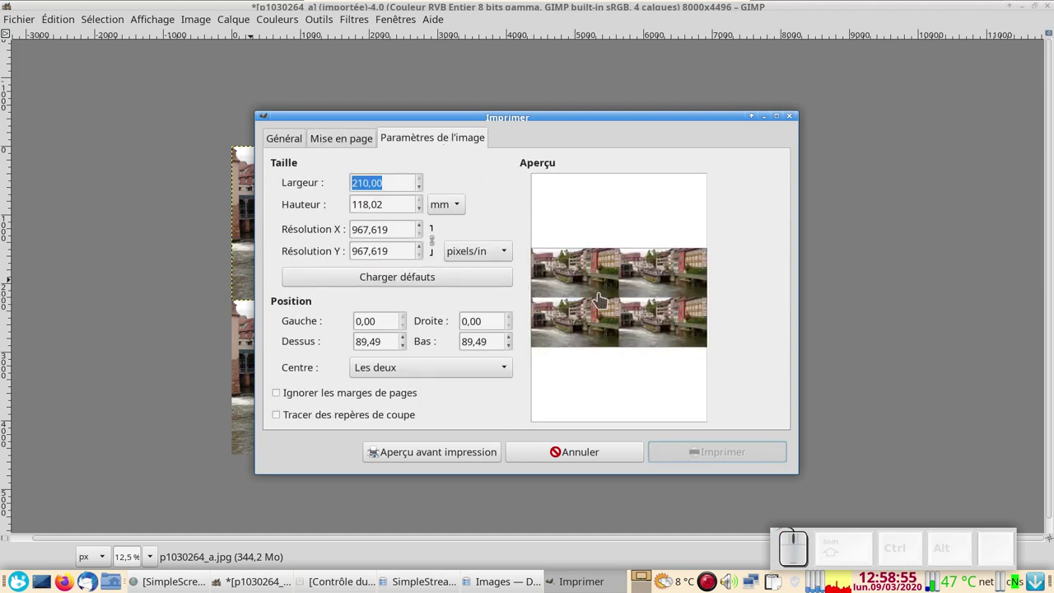
click(361, 141)
click(659, 287)
click(657, 308)
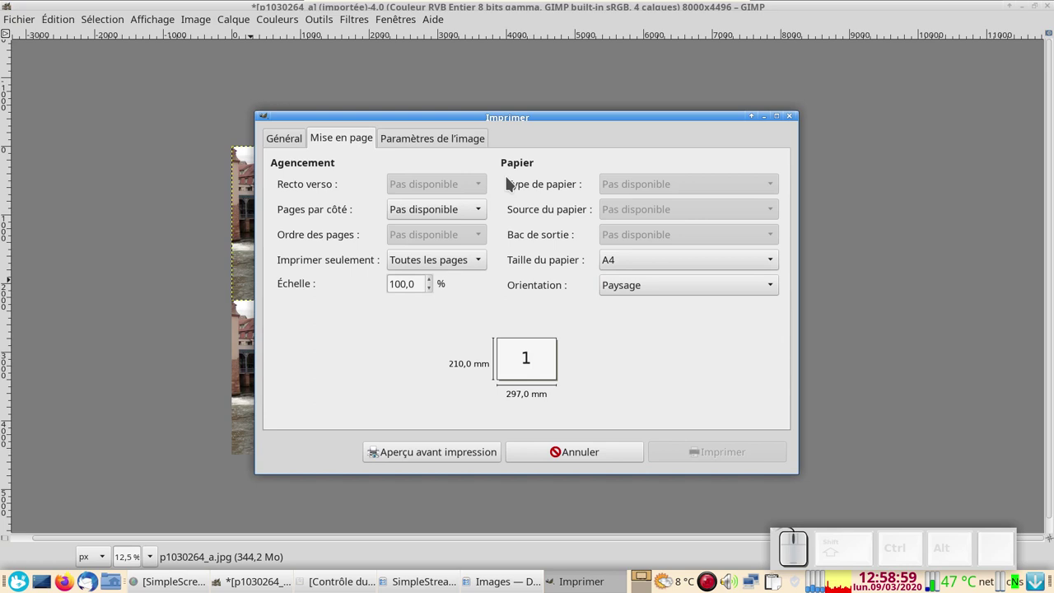
click(456, 138)
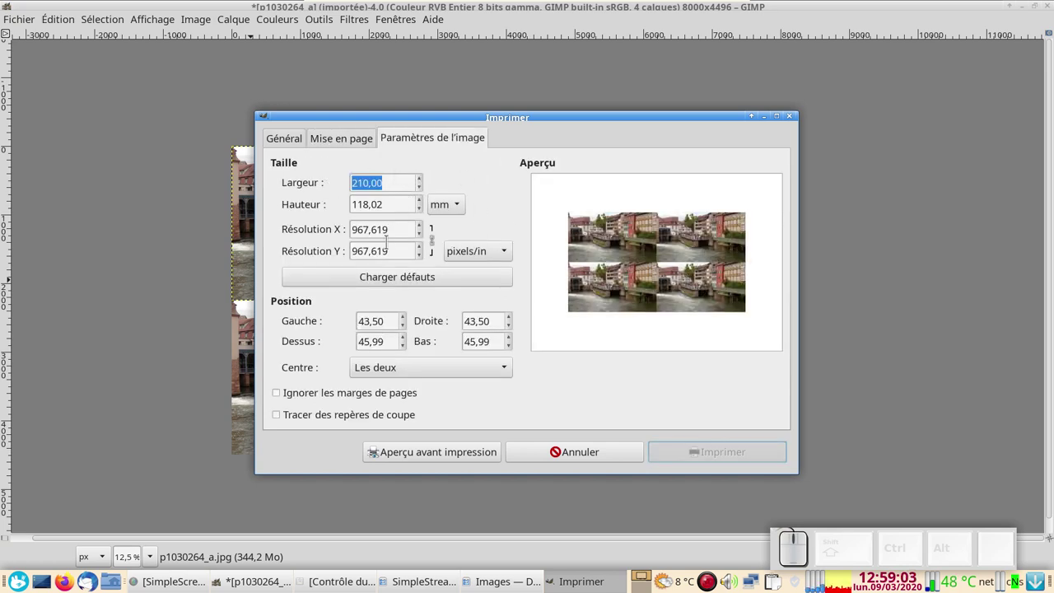
click(423, 180)
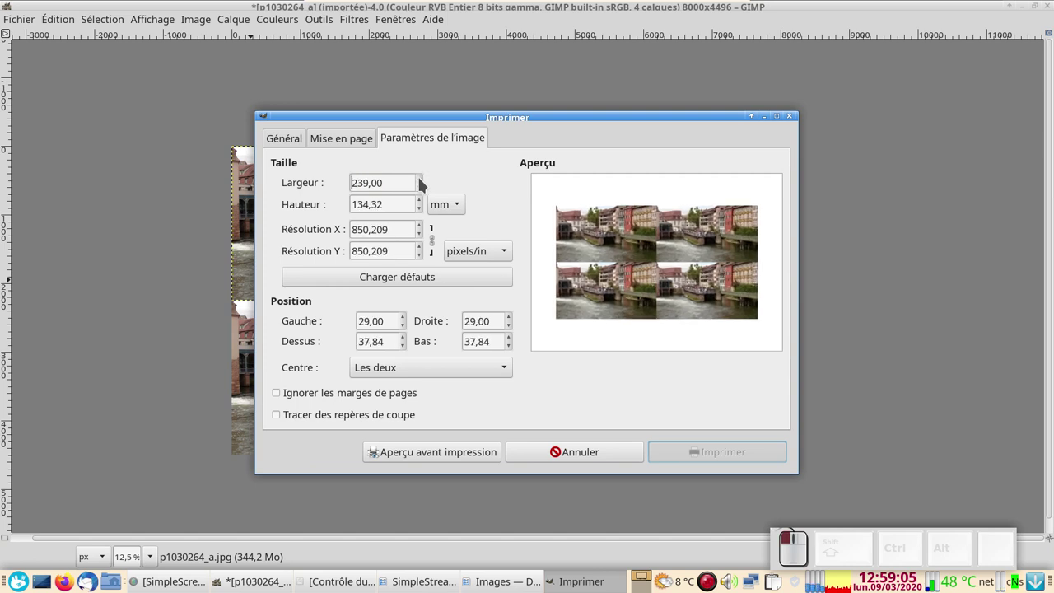
click(423, 181)
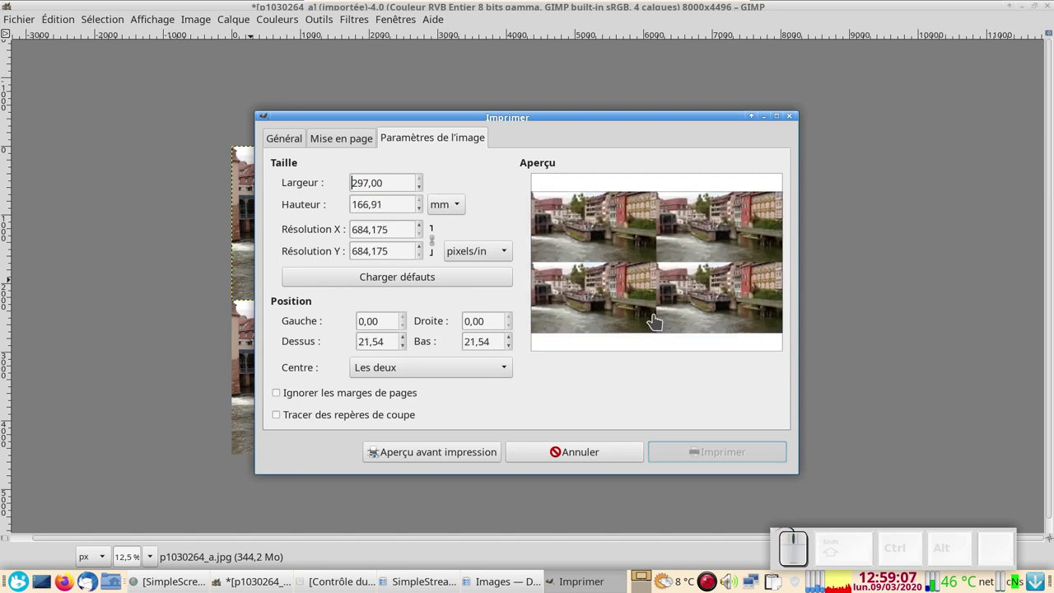
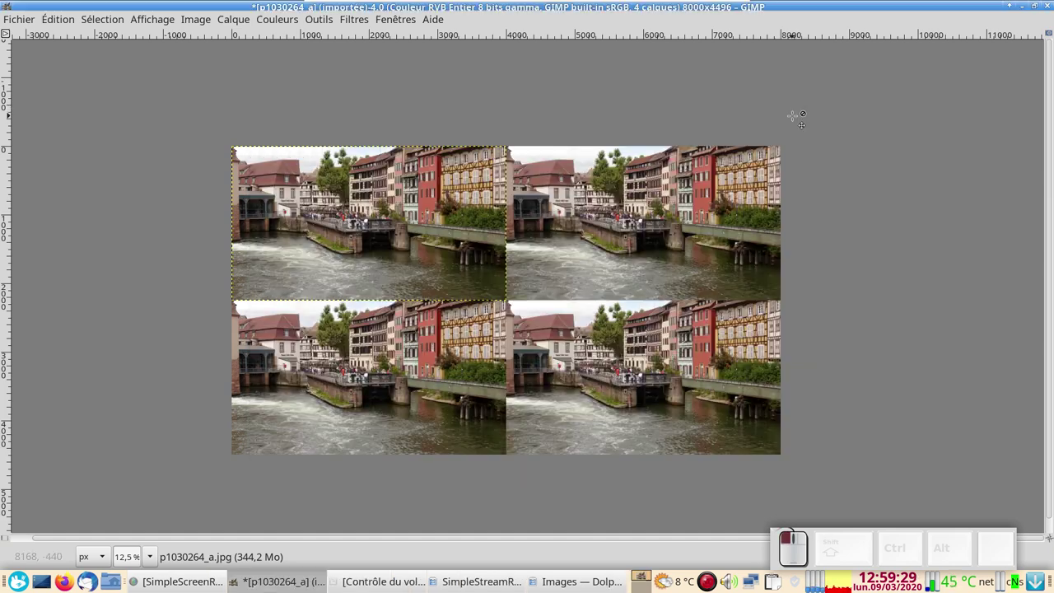
Set the export file name to p1030264_b.jpg in the Export dialog.
key(Tab)
click(30, 19)
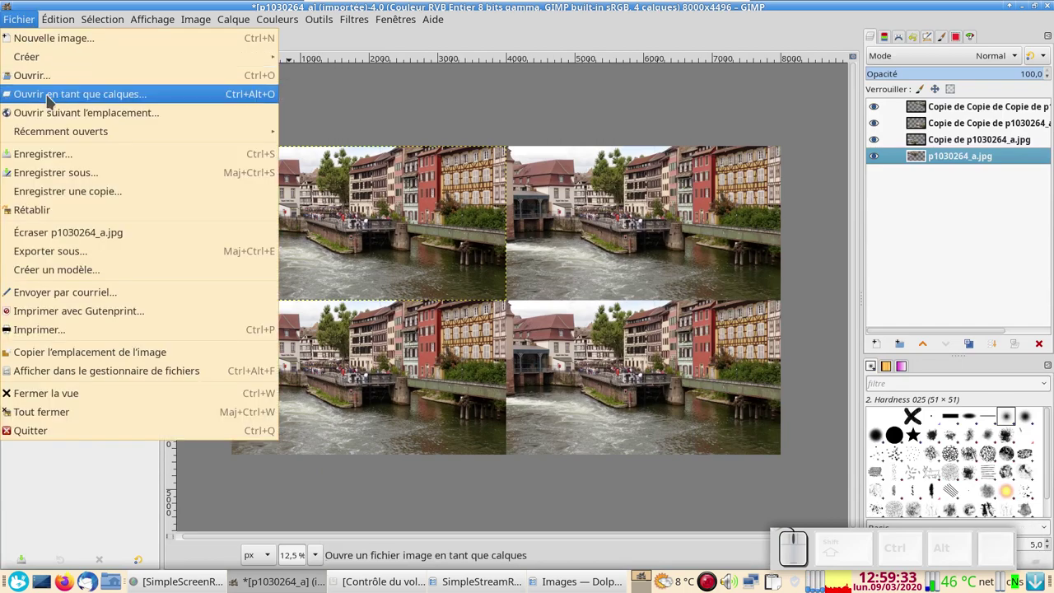
click(81, 250)
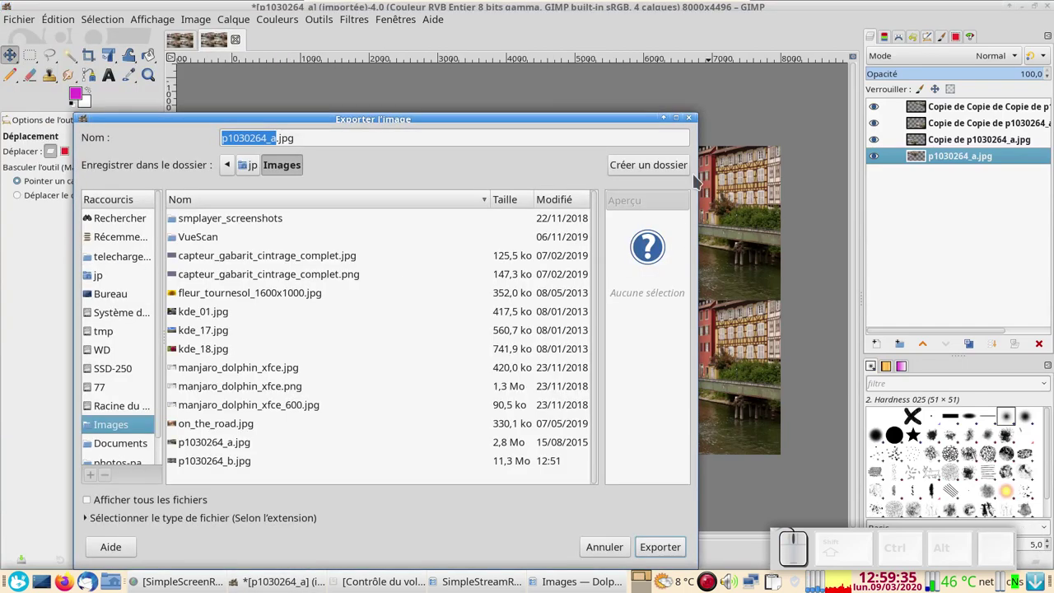
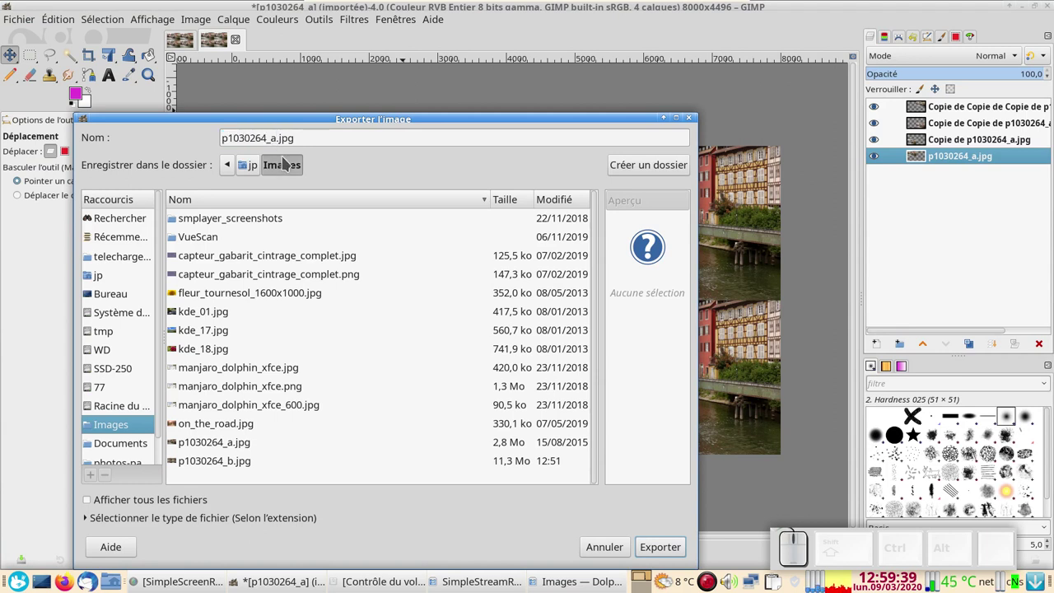
key(BackSpace)
key(b)
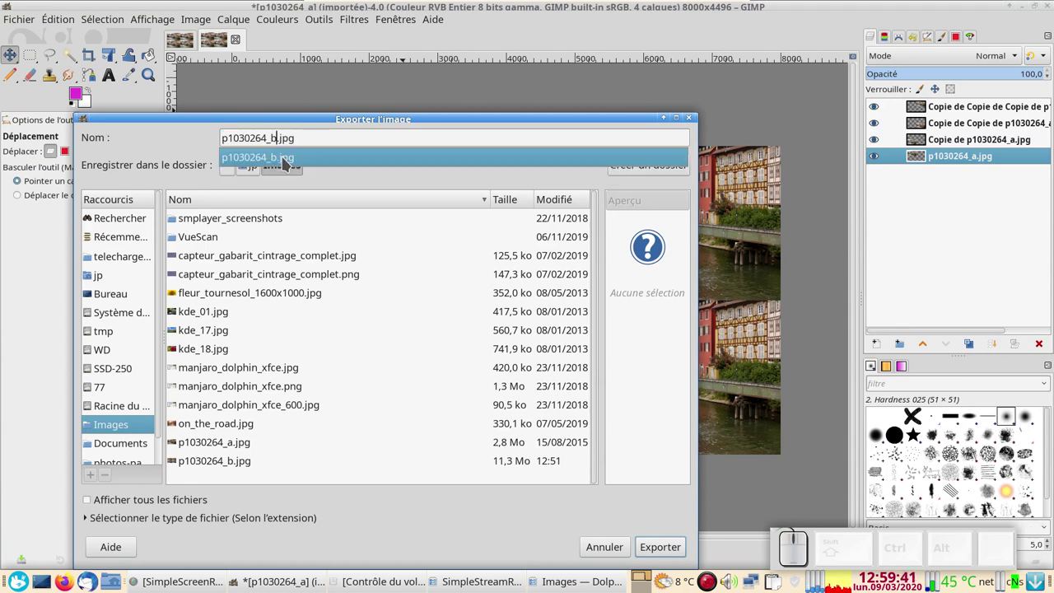
click(287, 159)
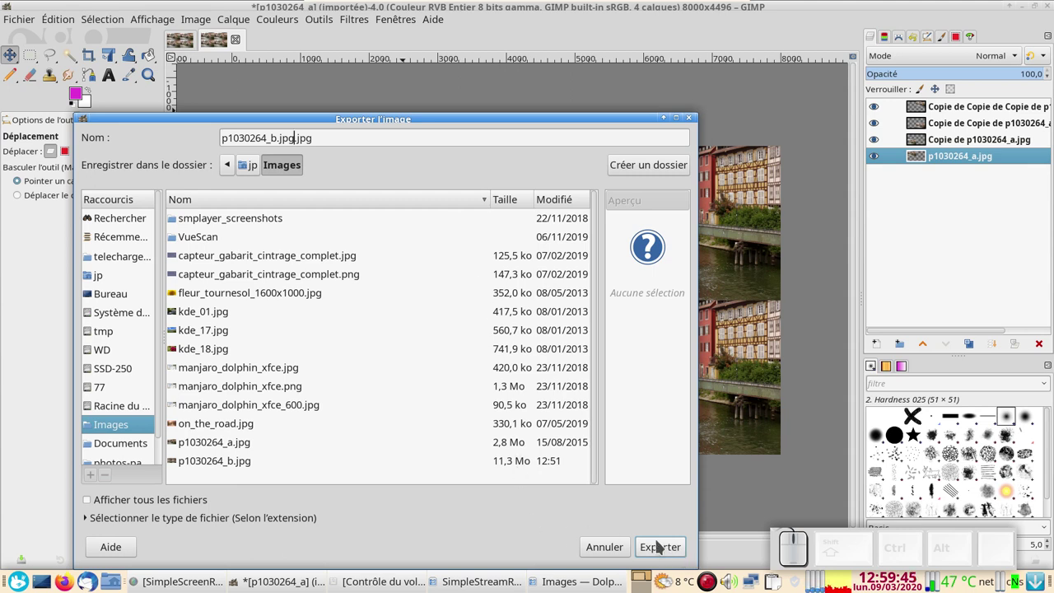
key(BackSpace)
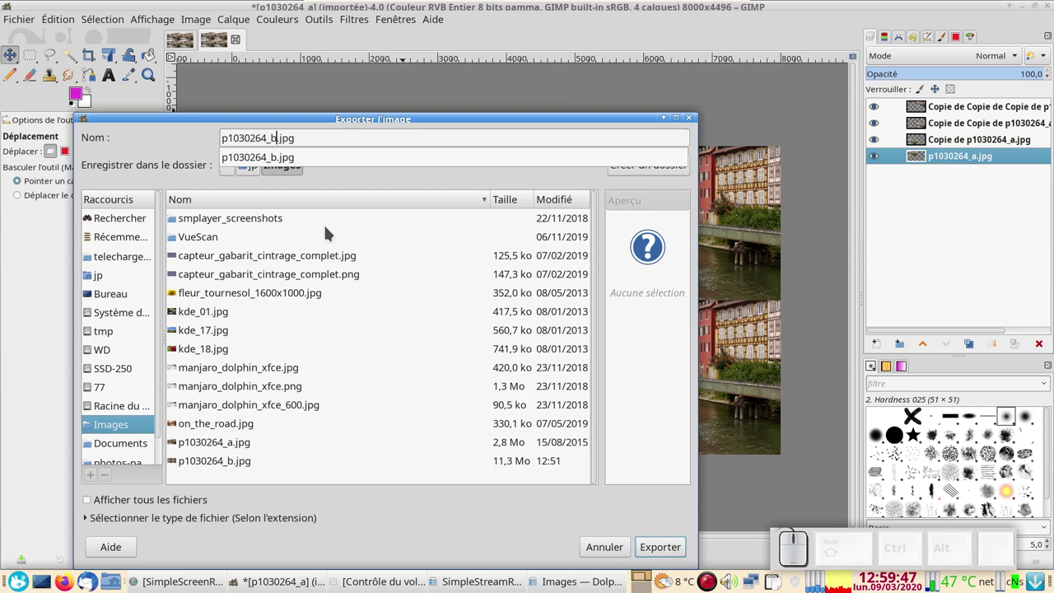
click(250, 156)
key(BackSpace)
key(BackSpace)
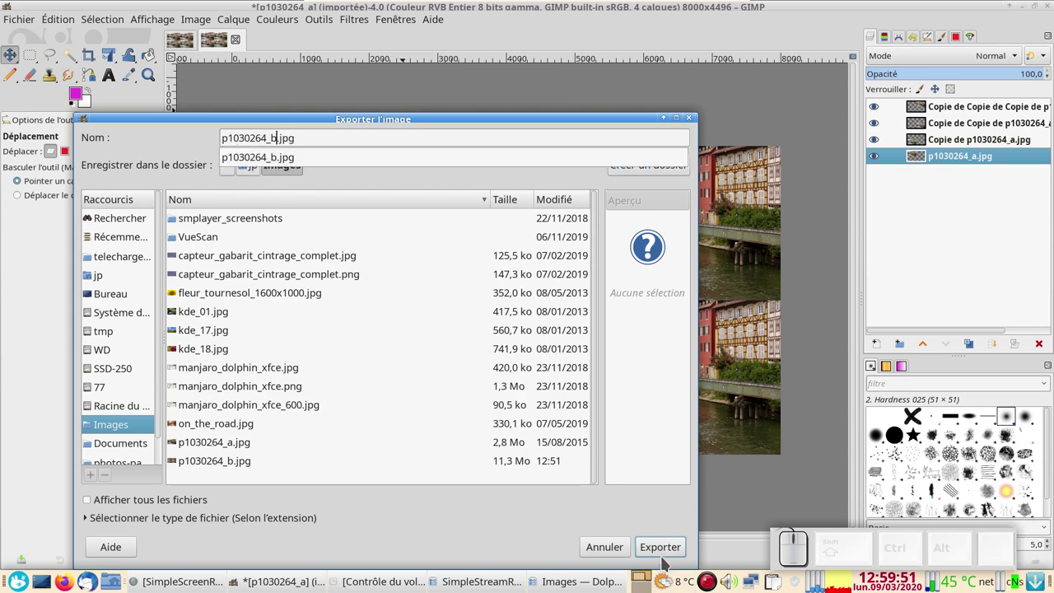
Export the grid as p1030264_b.jpg, overwriting the existing file at JPEG quality 90.
click(667, 541)
click(669, 548)
click(510, 403)
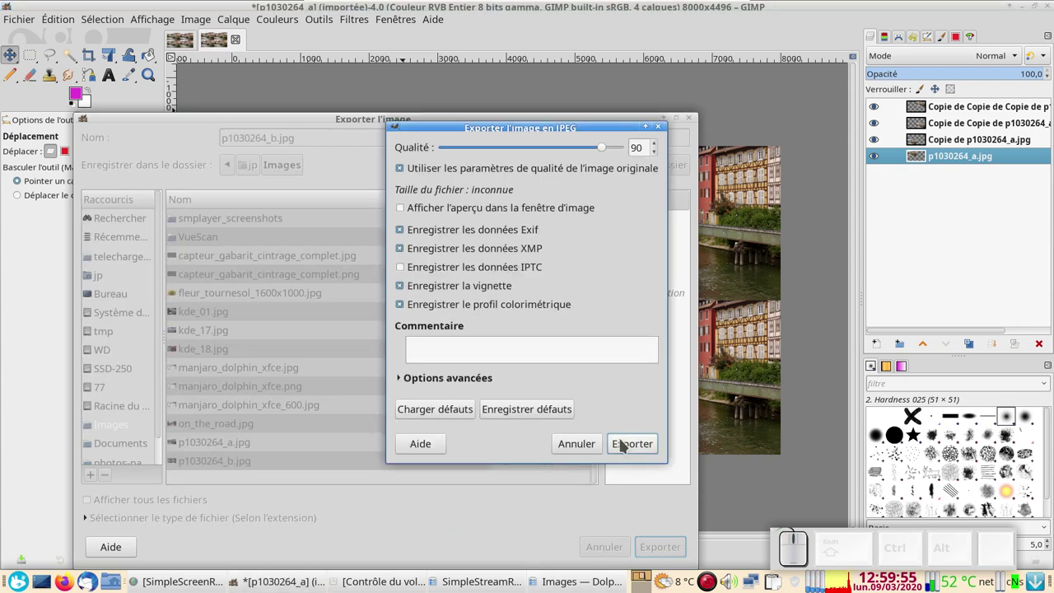
click(635, 450)
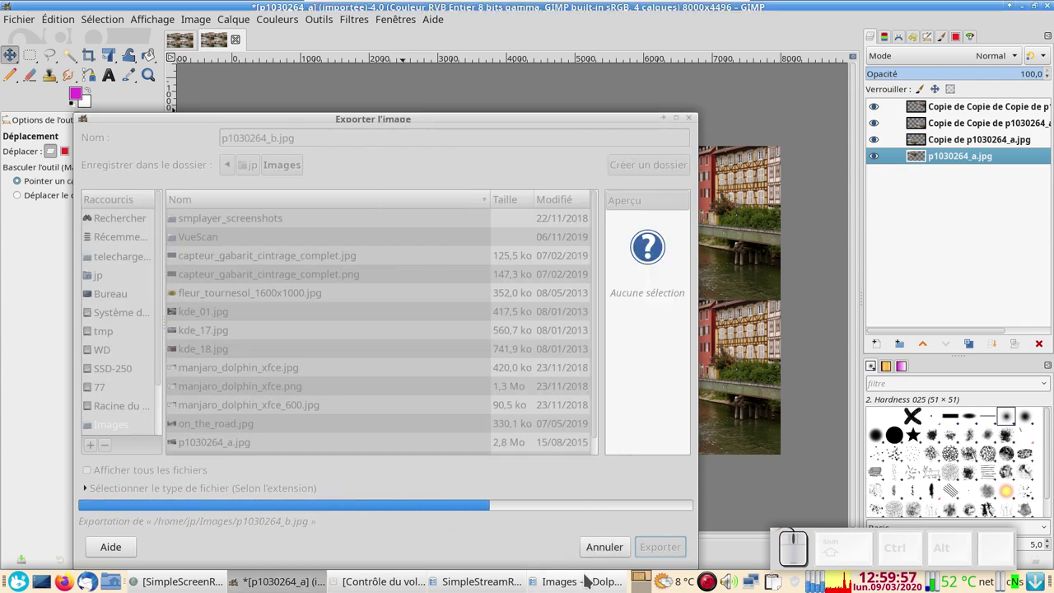
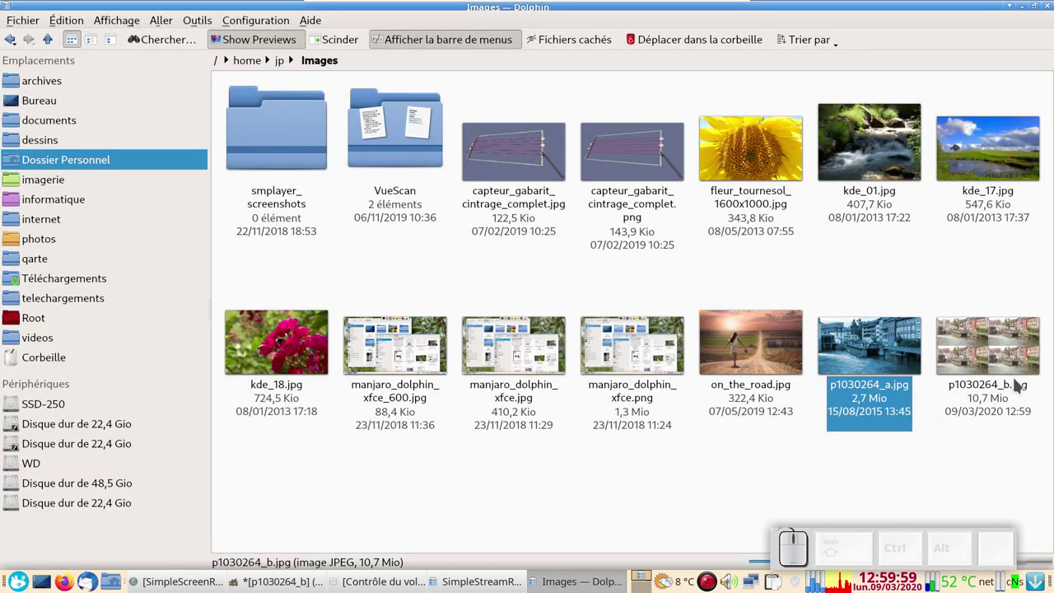
View p1030264_b.jpg from Dolphin's Images folder in the image viewer, then close it.
click(1019, 379)
click(693, 301)
key(Escape)
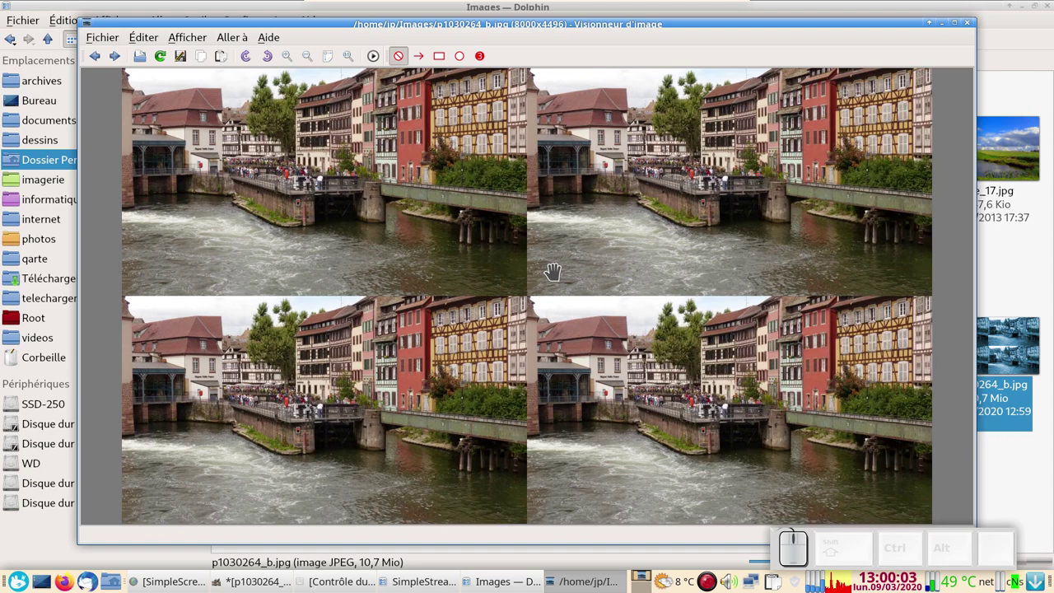
click(971, 21)
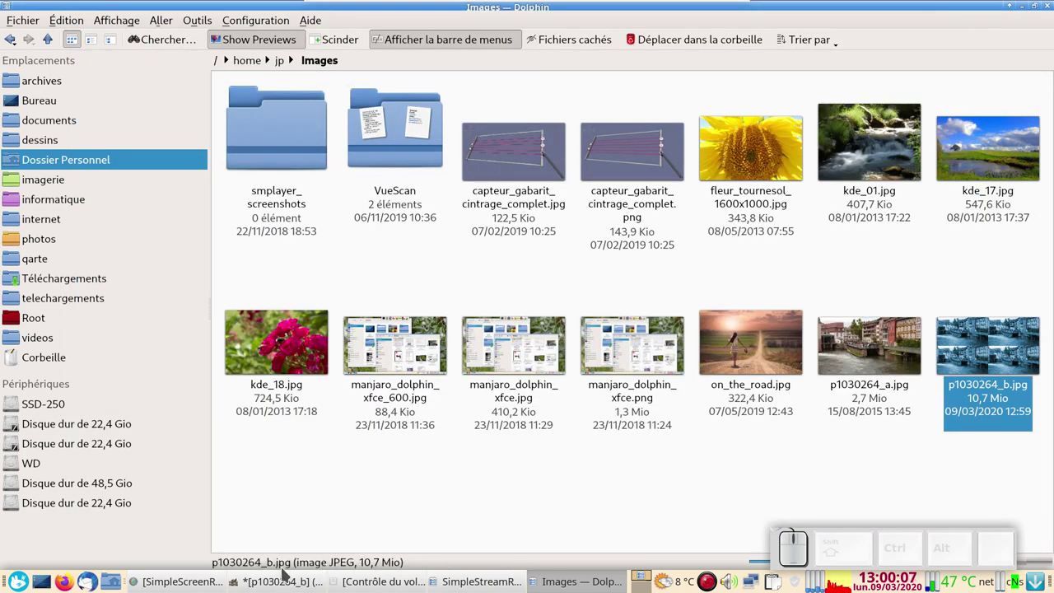